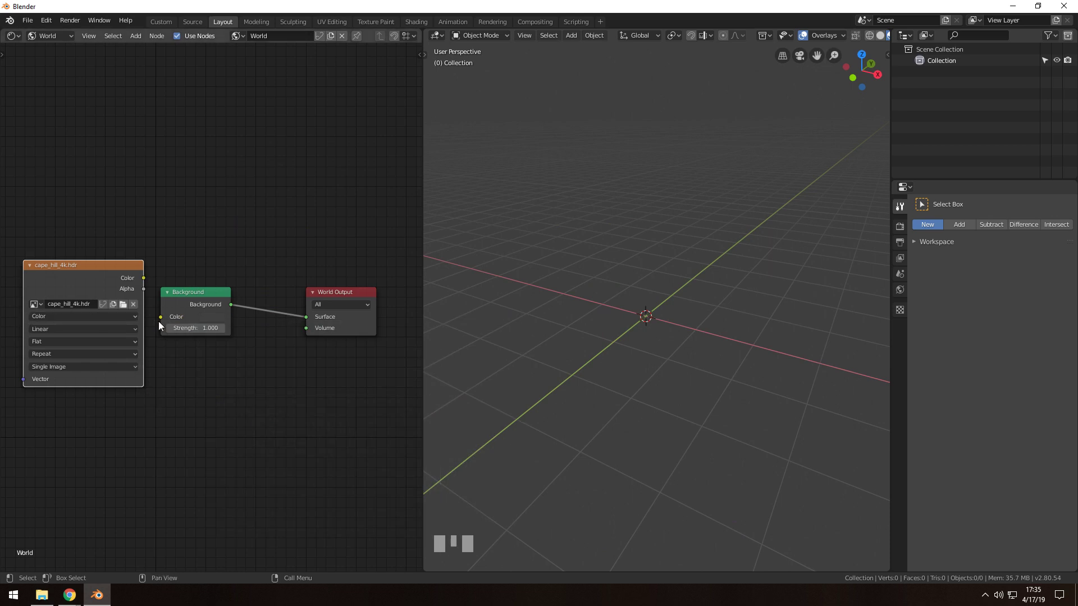
Swap the cape_hill_4k.hdr image node for an Environment Texture and wire its Color into Background.
{"action": "left_click", "coordinate": [74, 277]}
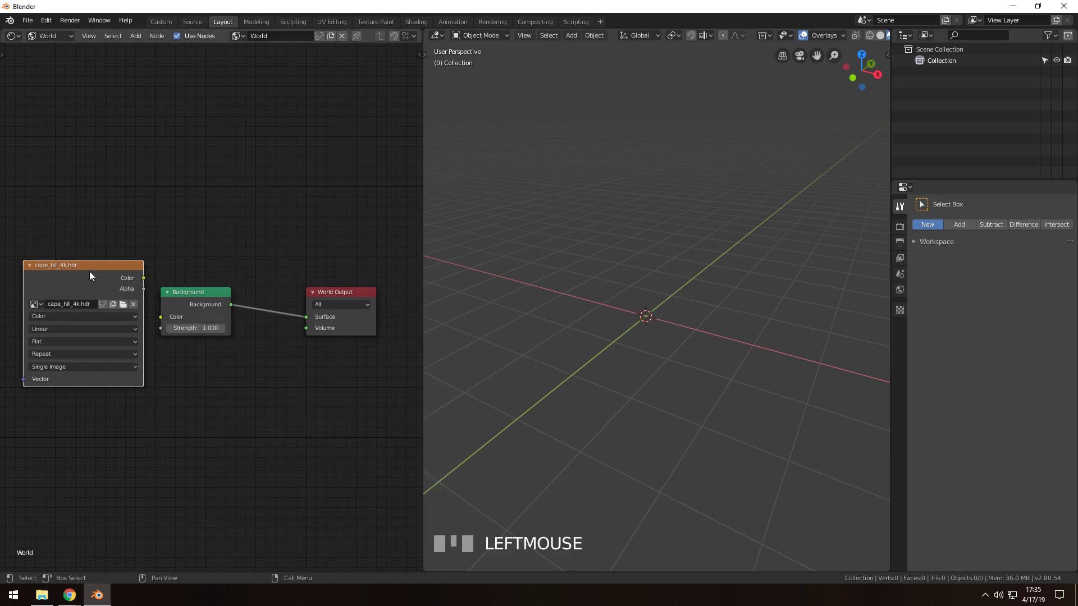
{"action": "key", "text": "shift+s"}
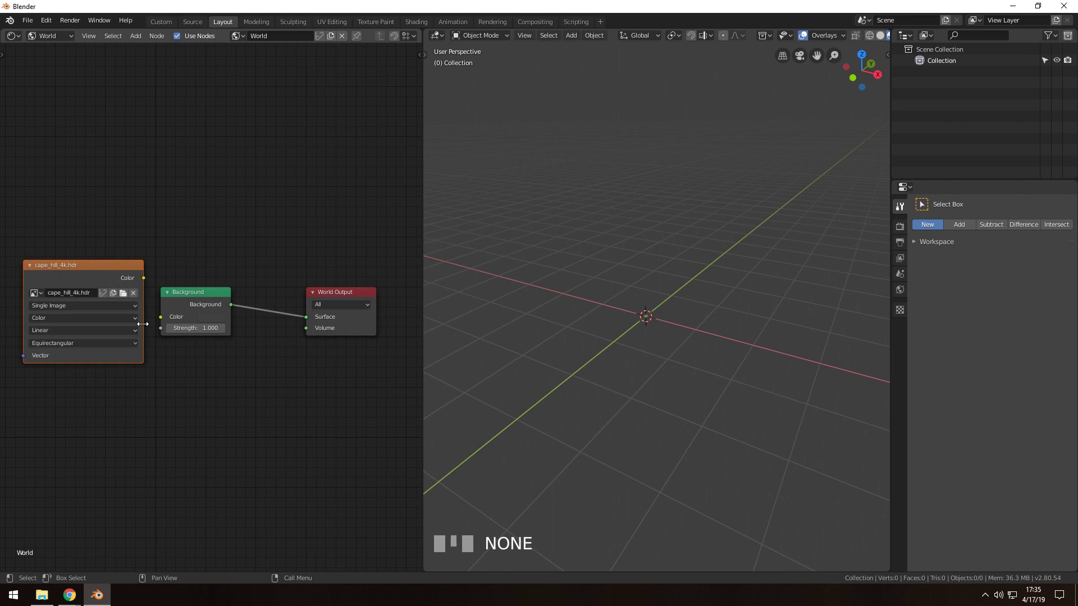
{"action": "key", "text": "alt+a"}
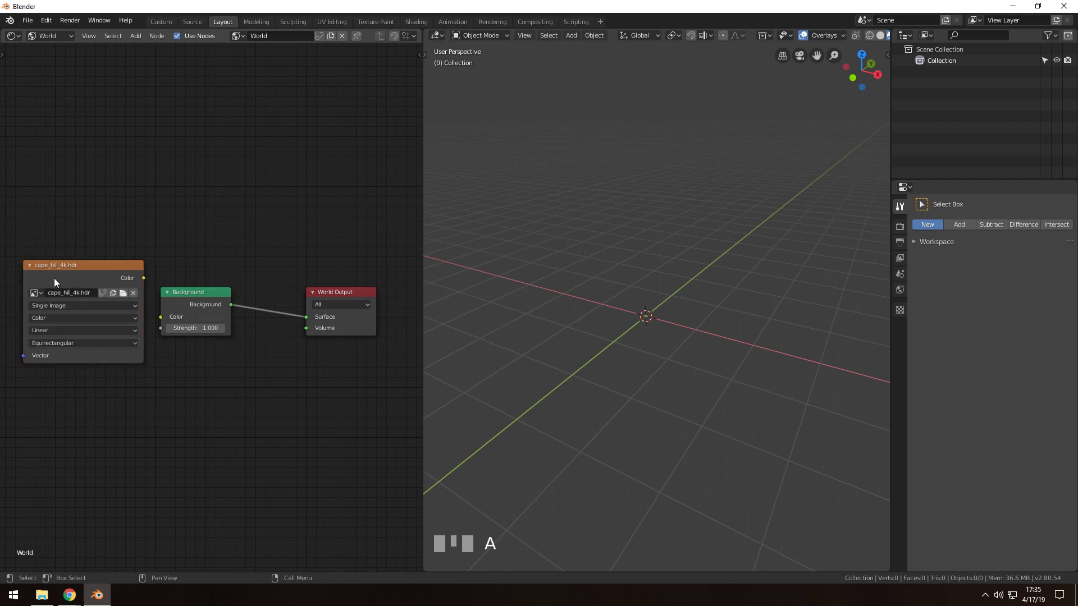
{"action": "left_click_drag", "start_coordinate": [148, 281], "coordinate": [869, 42]}
{"action": "left_click_drag", "start_coordinate": [868, 42], "coordinate": [904, 226]}
Show the scene's render settings with the Eevee engine at 64 samples.
{"action": "left_click", "coordinate": [905, 226]}
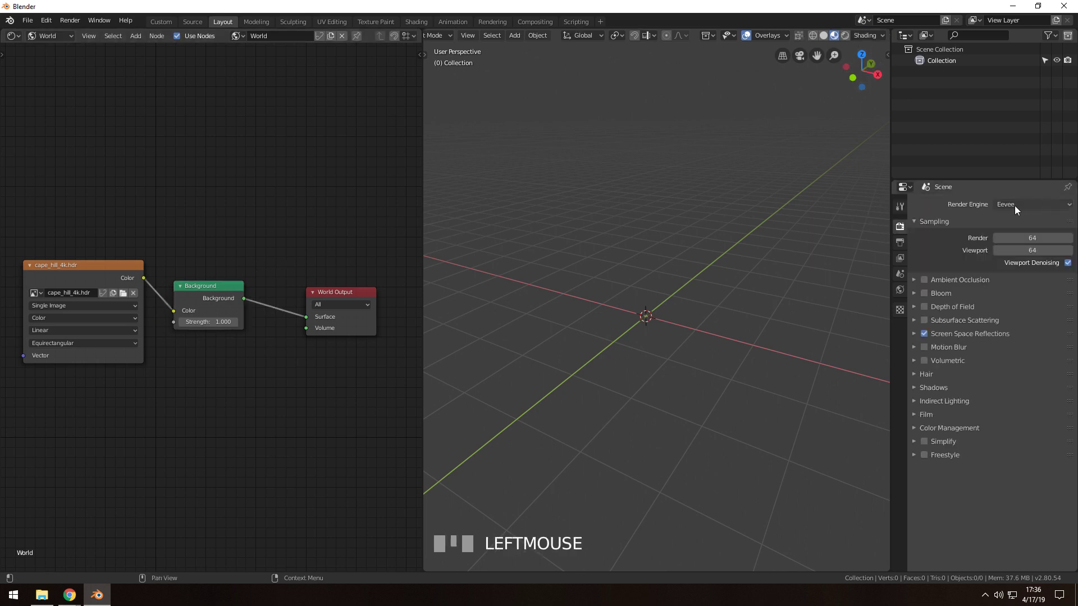
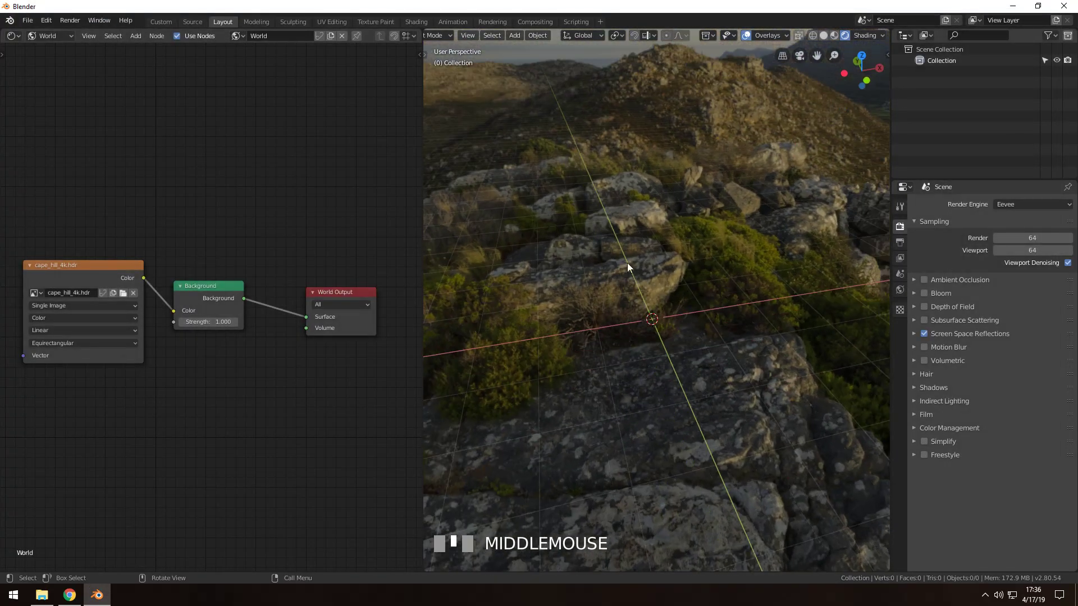
Split off a bottom area as a Timeline and end the frame range at 6.
{"action": "left_click_drag", "start_coordinate": [698, 202], "coordinate": [606, 299]}
{"action": "key", "text": "Escape"}
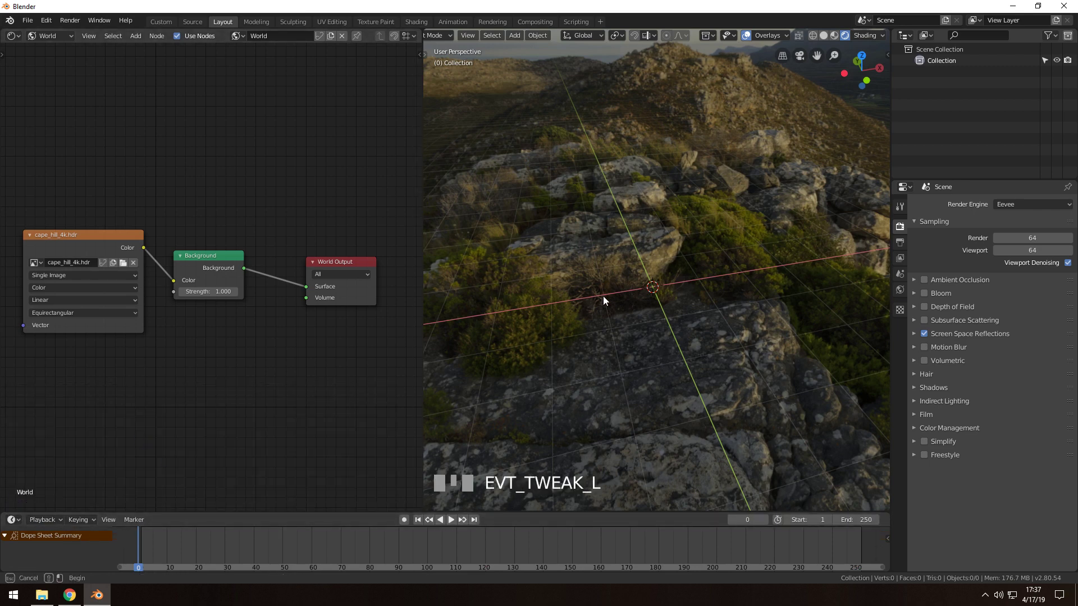
{"action": "left_click_drag", "start_coordinate": [668, 239], "coordinate": [648, 239]}
{"action": "left_click_drag", "start_coordinate": [648, 239], "coordinate": [189, 557]}
{"action": "key", "text": "Return"}
Save the file as sky_tutorial.blend and zoom the timeline to the 1–6 range.
{"action": "scroll", "scroll_direction": "up", "scroll_amount": 3}
{"action": "left_click_drag", "start_coordinate": [190, 557], "coordinate": [585, 310]}
{"action": "scroll", "scroll_direction": "up", "scroll_amount": 3}
{"action": "scroll", "scroll_direction": "up", "scroll_amount": 3}
{"action": "scroll", "scroll_direction": "up", "scroll_amount": 3}
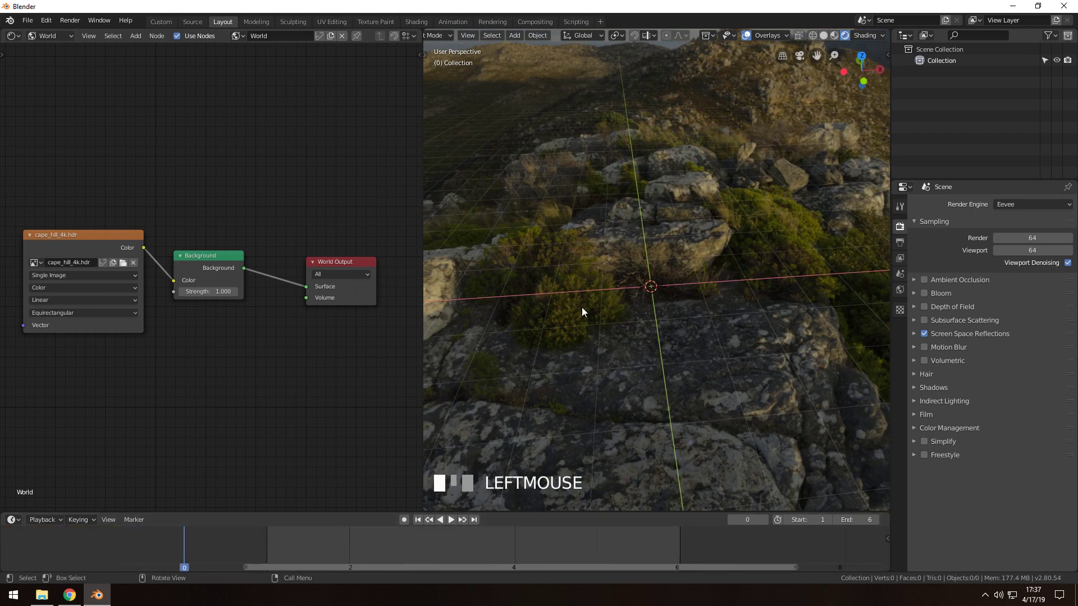
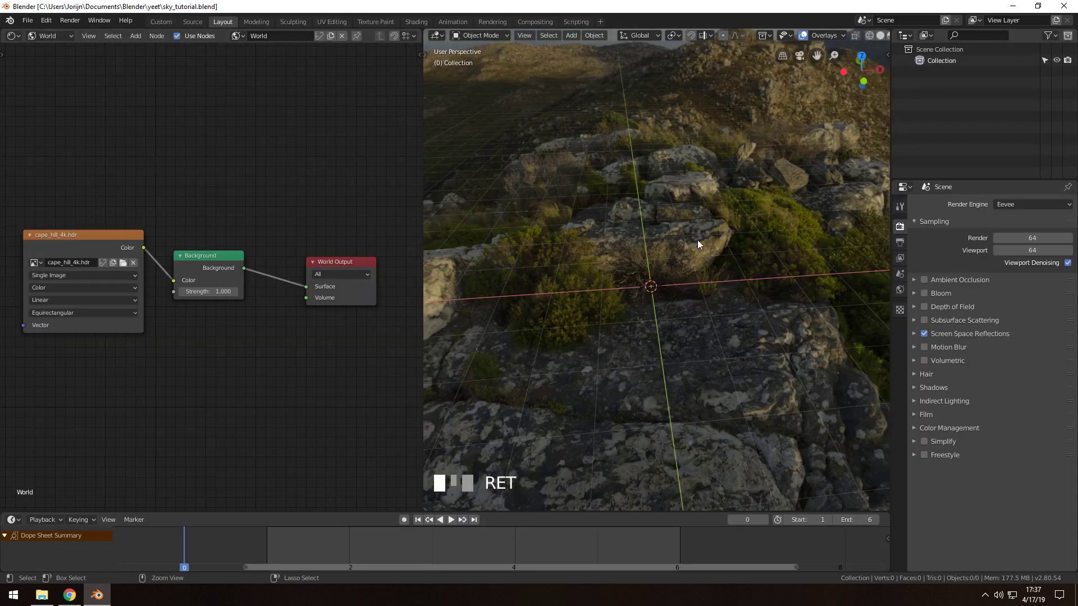
Orbit around the HDRI scene and bring up the Add menu to place a camera at the origin.
{"action": "left_click_drag", "start_coordinate": [680, 276], "coordinate": [711, 240]}
{"action": "left_click_drag", "start_coordinate": [712, 240], "coordinate": [642, 233]}
{"action": "key", "text": "ctrl+s"}
{"action": "left_click_drag", "start_coordinate": [641, 233], "coordinate": [698, 225]}
{"action": "left_click", "coordinate": [697, 225]}
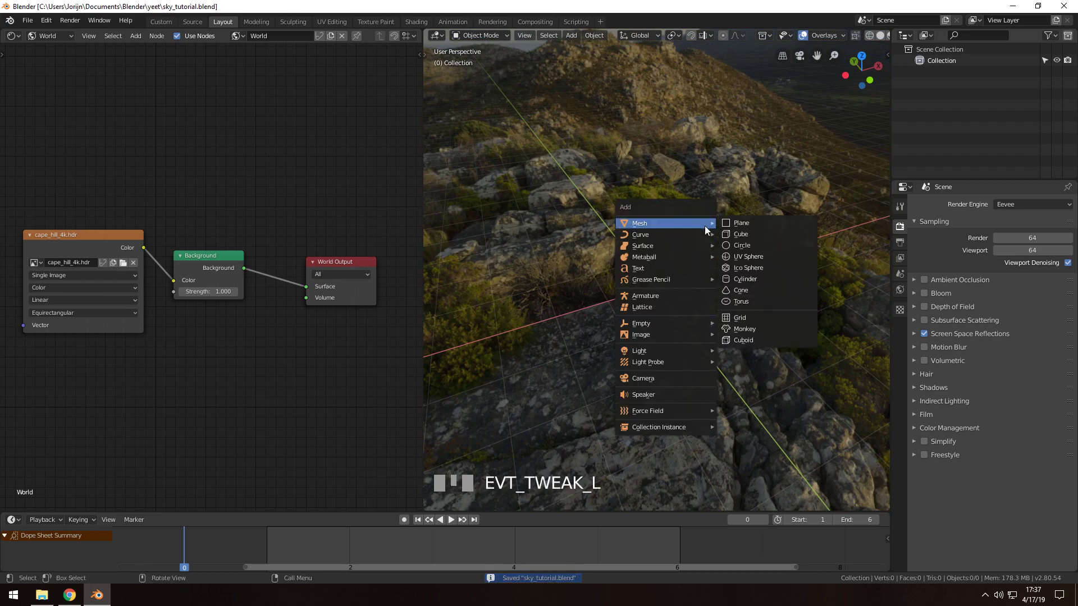
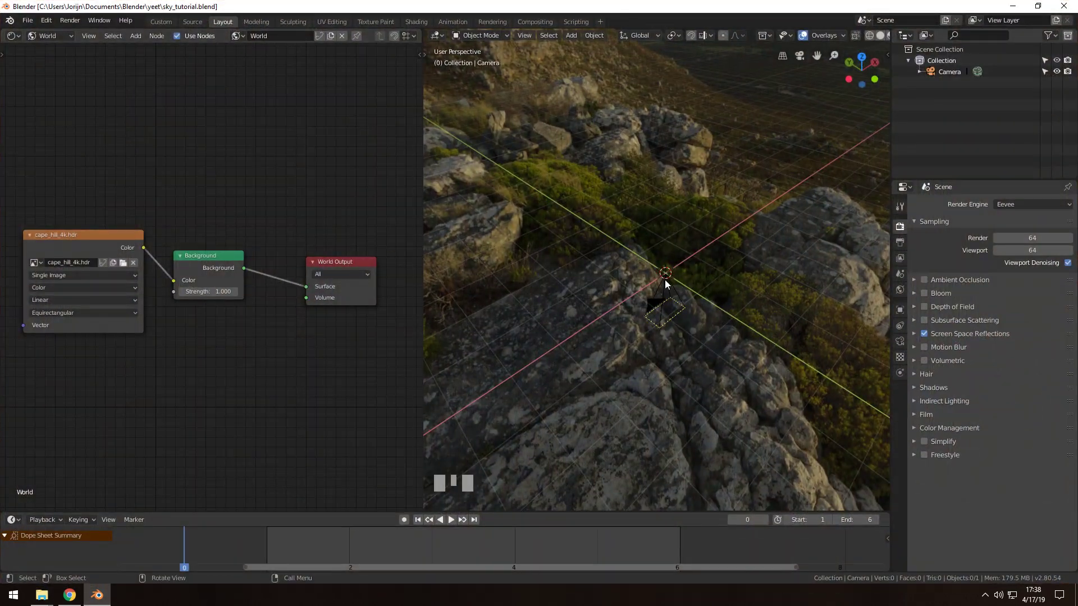
Set the output resolution to 1024 × 1024 px in Output Properties.
{"action": "left_click", "coordinate": [666, 326]}
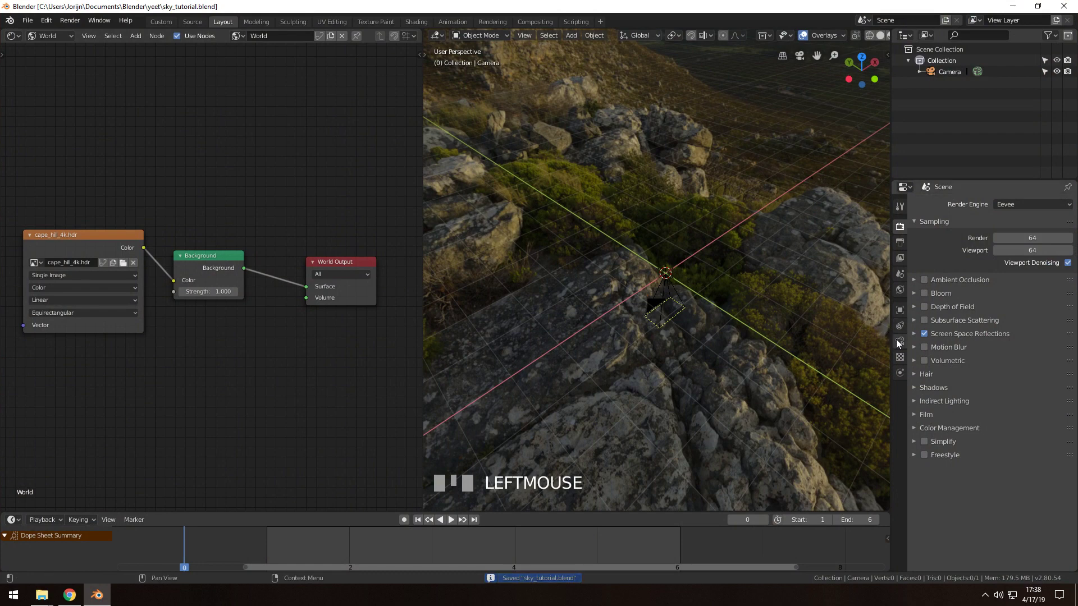
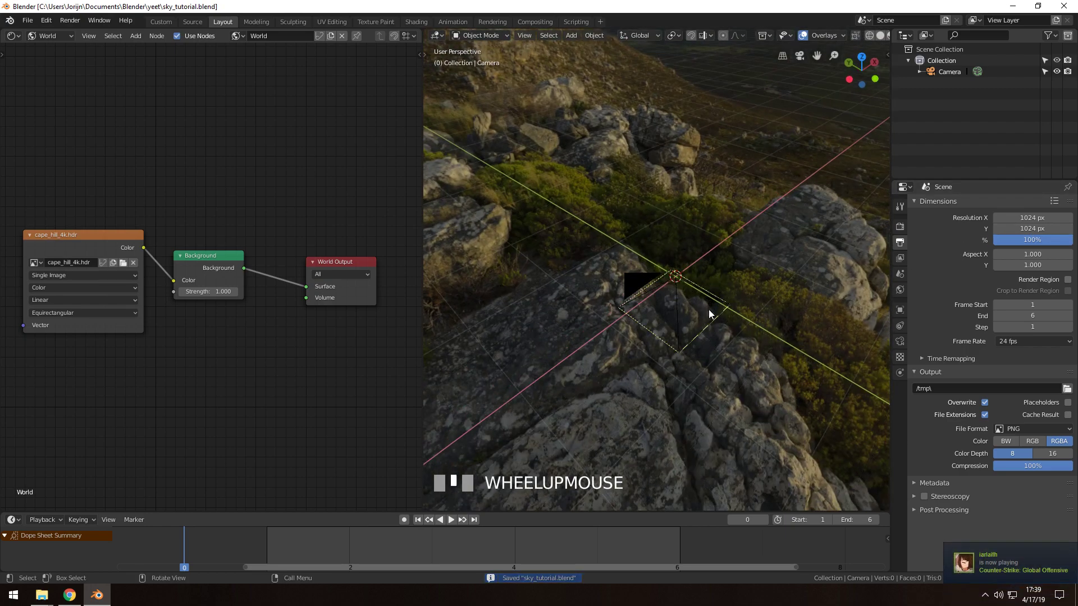
{"action": "key", "text": "ctrl+s"}
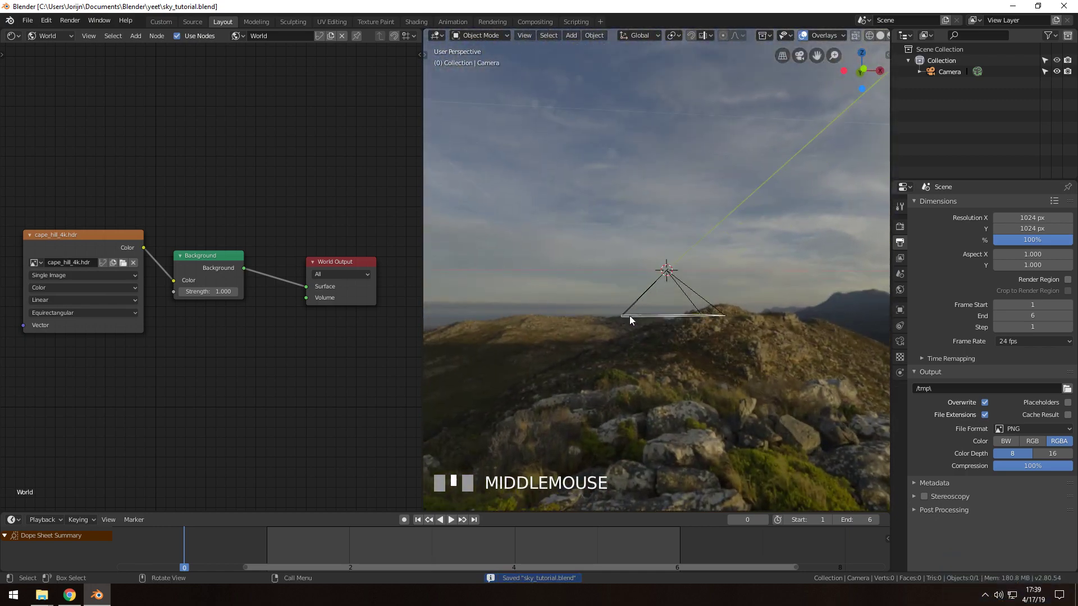
{"action": "scroll", "scroll_direction": "down", "scroll_amount": 3}
{"action": "key", "text": "ctrl+s"}
Select the camera and begin rotating it about the global X axis.
{"action": "left_click", "coordinate": [671, 279]}
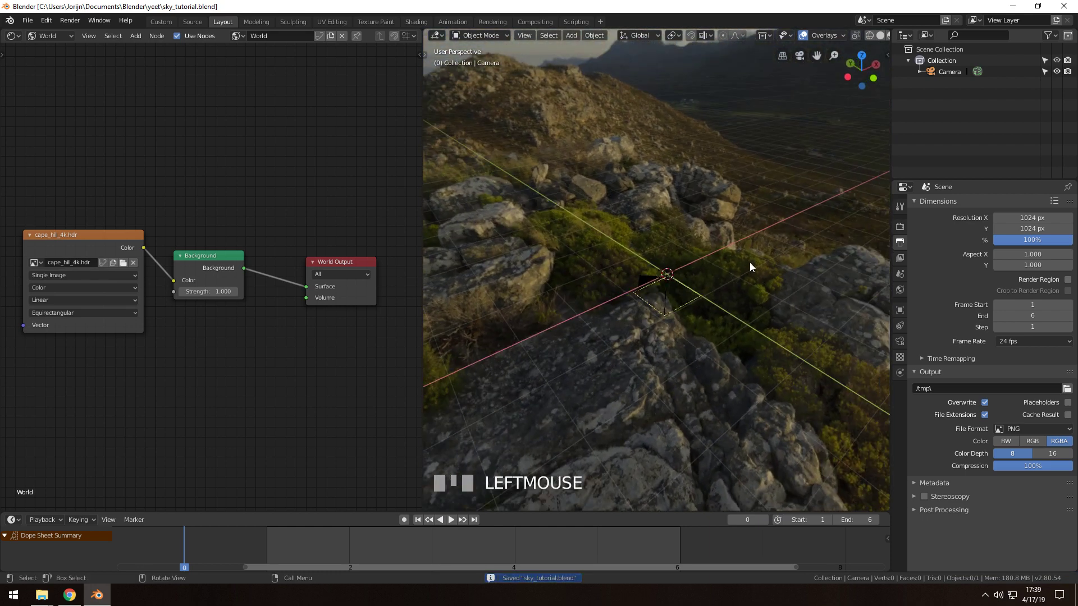
{"action": "key", "text": "r"}
{"action": "left_click", "coordinate": [685, 284]}
{"action": "left_click_drag", "start_coordinate": [723, 200], "coordinate": [678, 292]}
{"action": "key", "text": "r"}
{"action": "left_click", "coordinate": [677, 292]}
{"action": "key", "text": "r"}
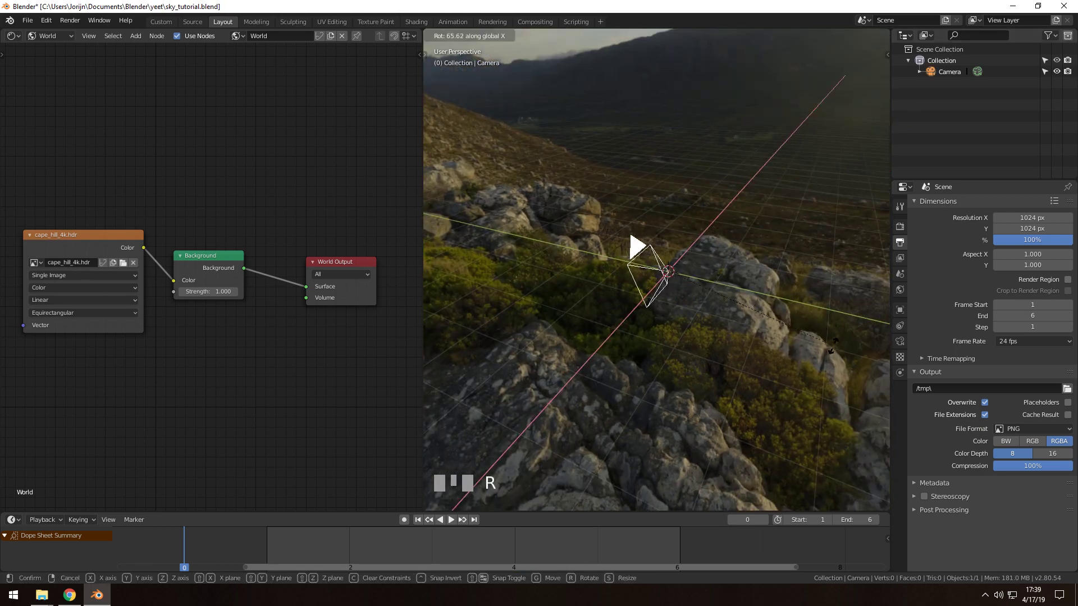
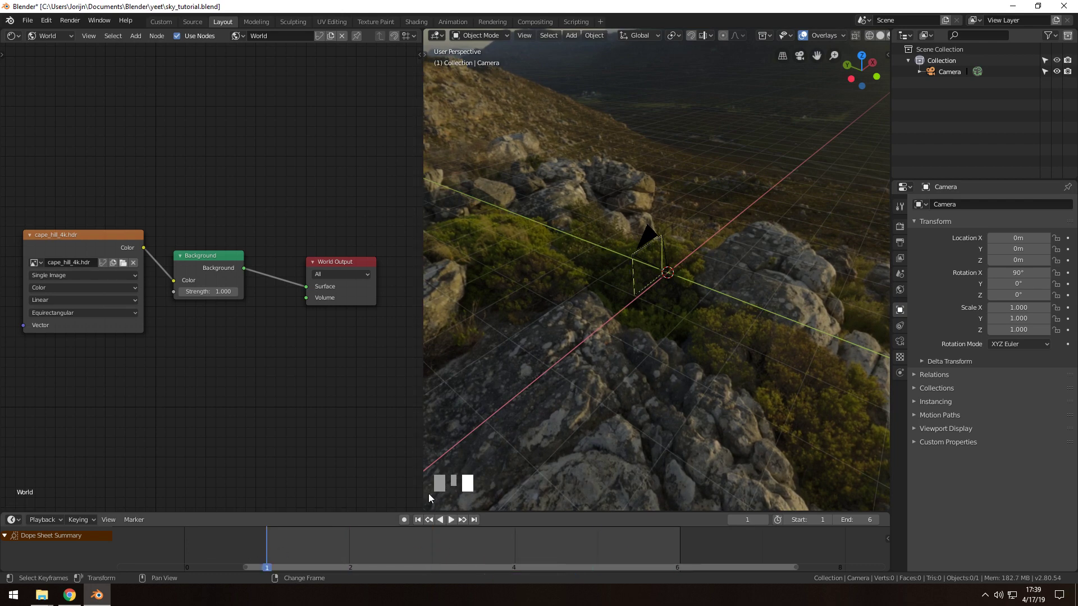
At frame 1 give the camera rotation X 90°, Y 0°, Z 0° so it faces level across the landscape.
{"action": "key", "text": "ctrl+s"}
{"action": "left_click_drag", "start_coordinate": [370, 545], "coordinate": [682, 261]}
{"action": "key", "text": "ctrl+s"}
{"action": "left_click_drag", "start_coordinate": [682, 260], "coordinate": [468, 512]}
{"action": "key", "text": "ctrl+s"}
{"action": "left_click_drag", "start_coordinate": [466, 523], "coordinate": [466, 523]}
{"action": "left_click_drag", "start_coordinate": [481, 523], "coordinate": [525, 503]}
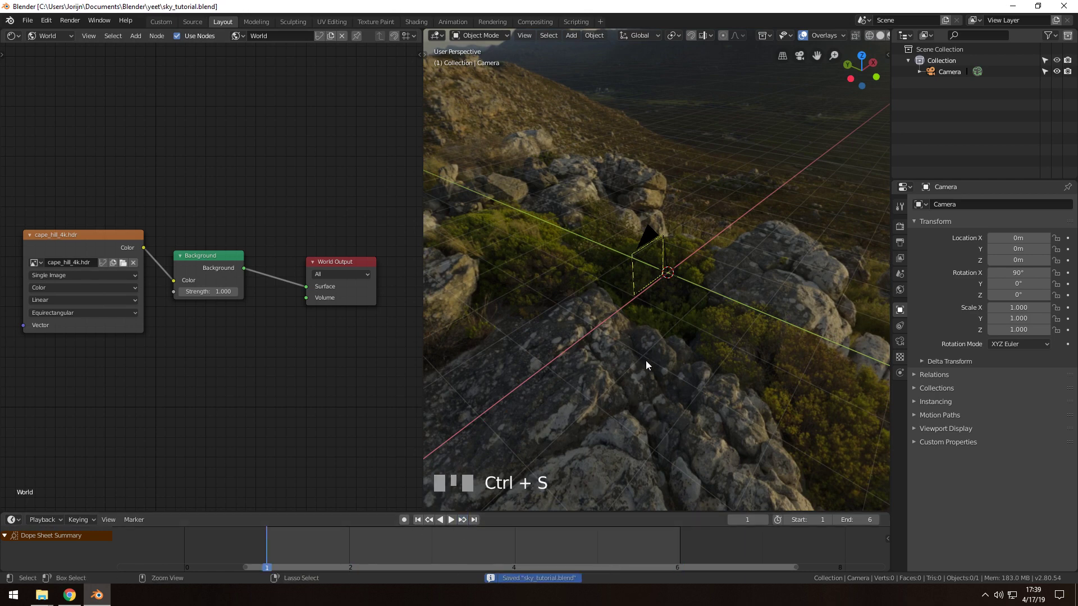